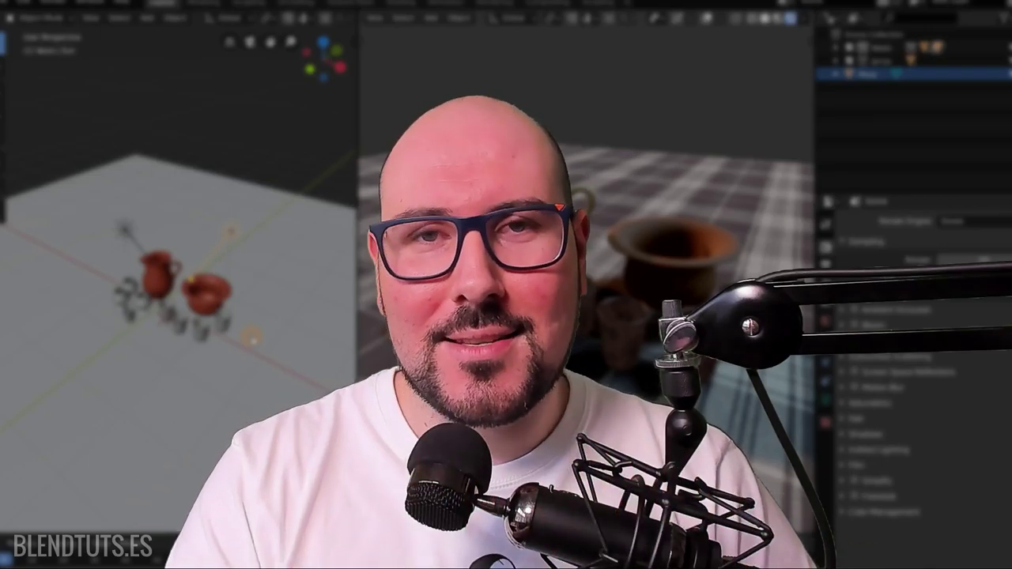
Bring up the Add menu listing object types over the 3D Viewport (Shift+A).
{"action": "key", "text": "shift+a"}
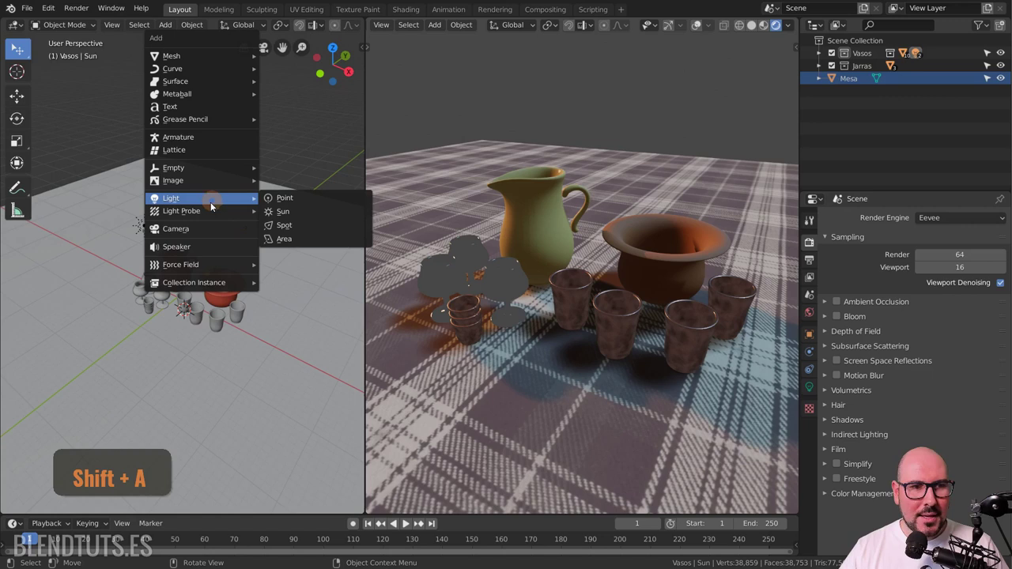
Add a camera and move it from the table's centre to a spot off to one side.
{"action": "left_click", "coordinate": [209, 237]}
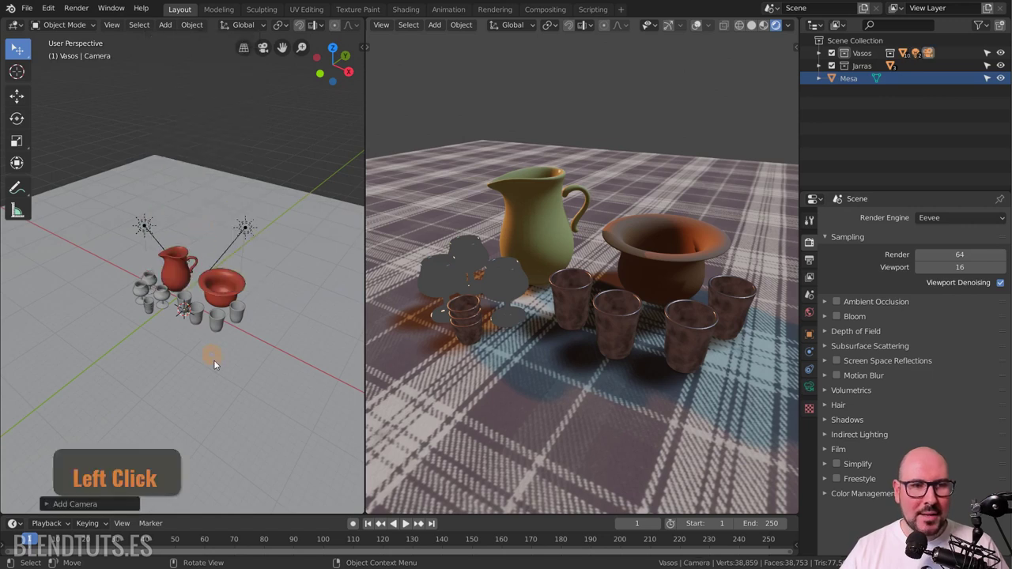
{"action": "middle_click", "coordinate": [213, 363]}
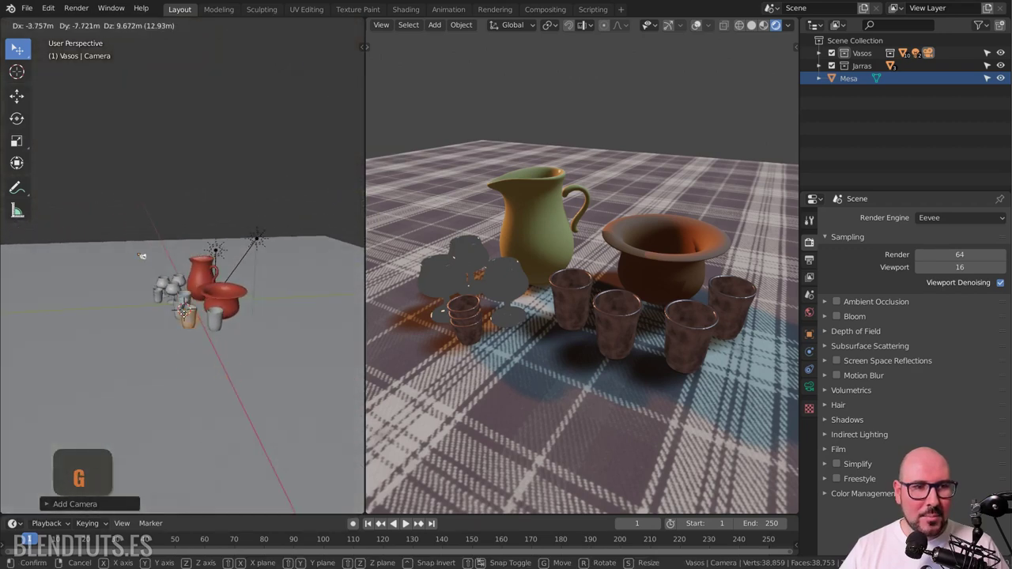
{"action": "key", "text": "g"}
{"action": "left_click", "coordinate": [176, 315]}
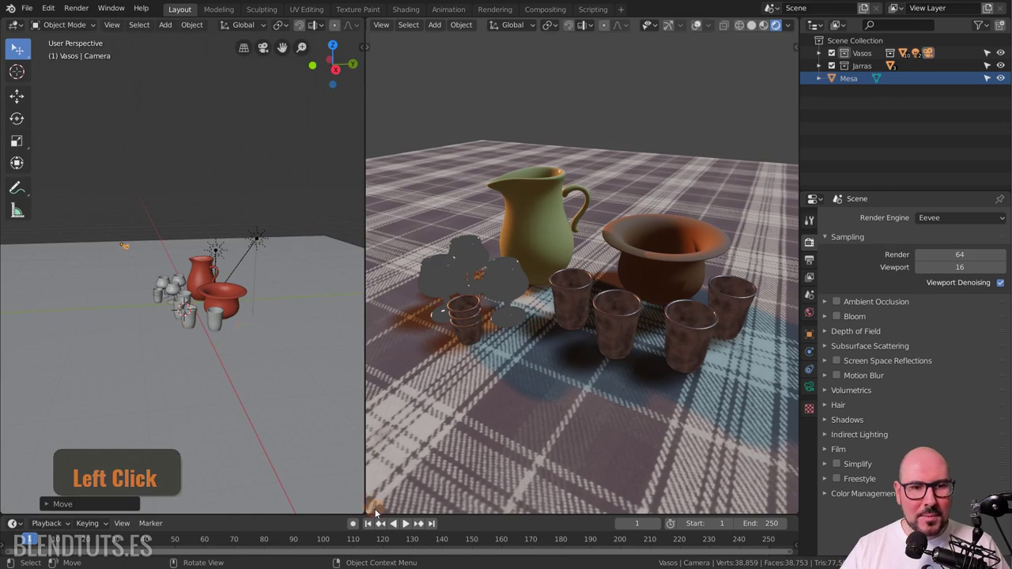
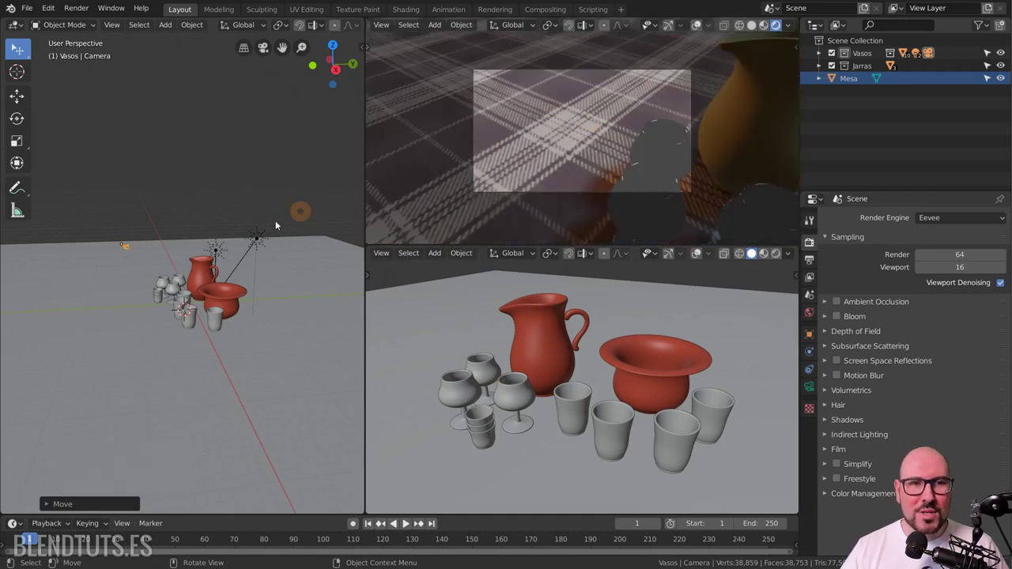
Look through the camera and pull it back from the still life to a first new position.
{"action": "key", "text": "KP_0"}
{"action": "middle_click", "coordinate": [156, 295]}
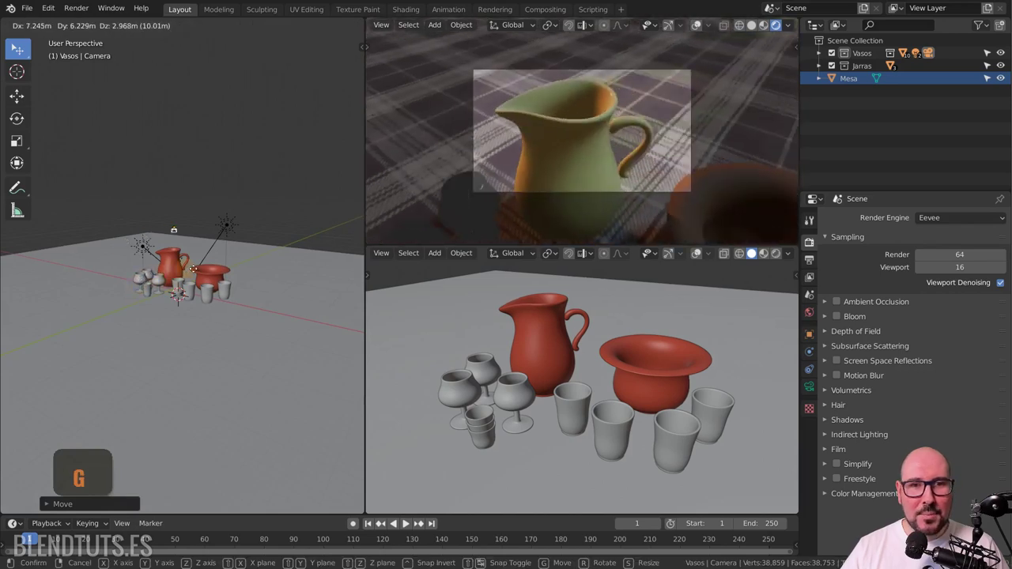
{"action": "key", "text": "g"}
{"action": "left_click", "coordinate": [194, 279]}
Slide the camera with the Move gizmo until its view frames the jug, bowl and cups.
{"action": "middle_click", "coordinate": [243, 236]}
{"action": "left_click", "coordinate": [236, 231]}
{"action": "middle_click", "coordinate": [228, 244]}
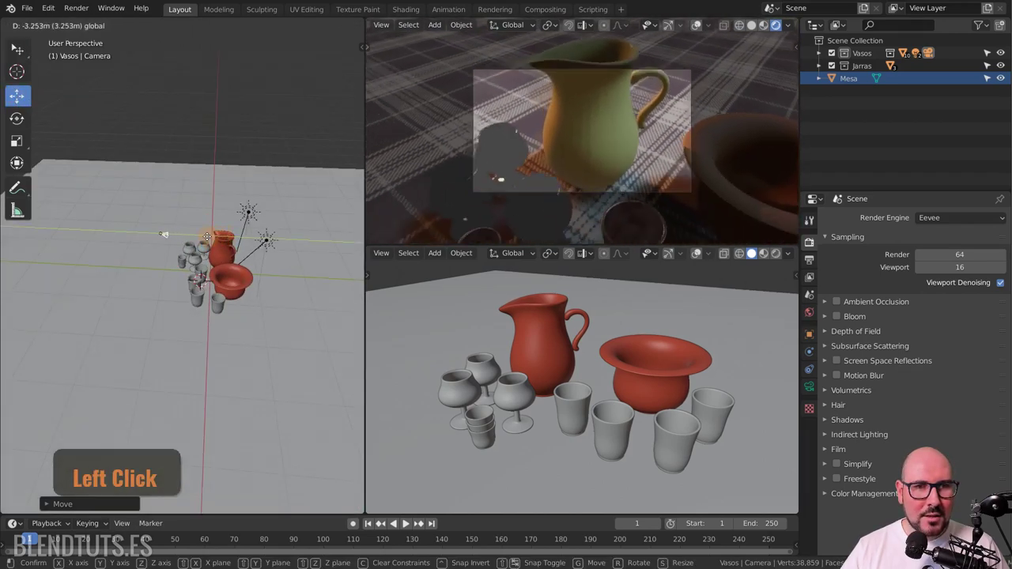
{"action": "left_click", "coordinate": [167, 243]}
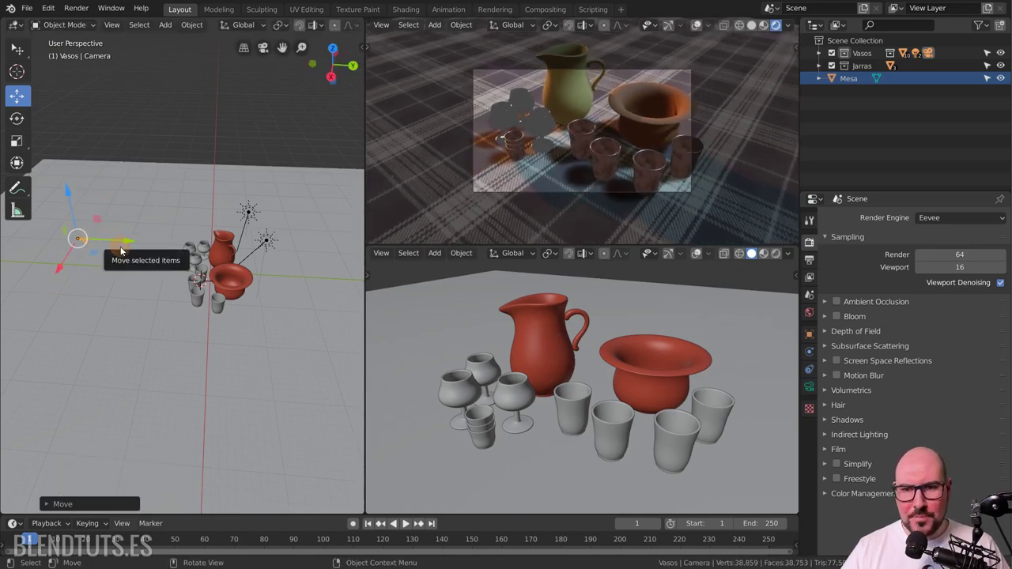
Set the camera's Focal Length from 50mm to 29mm in Object Data Properties.
{"action": "left_click", "coordinate": [813, 385]}
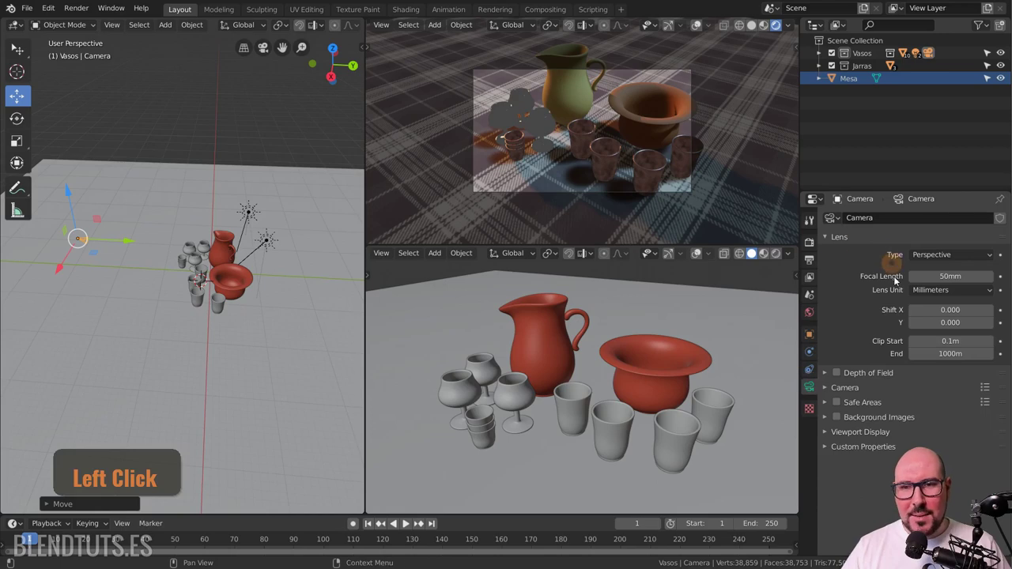
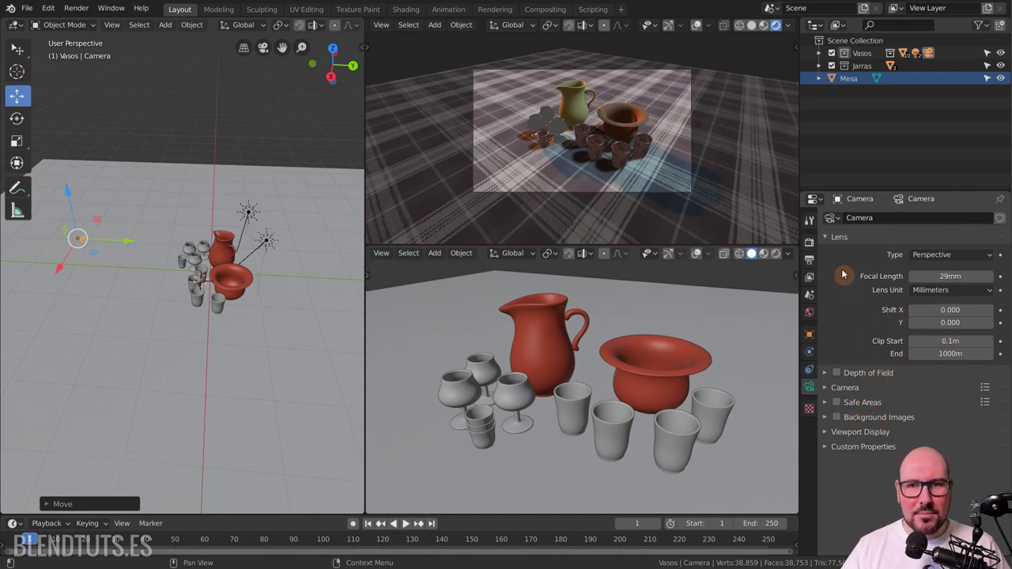
{"action": "left_click", "coordinate": [835, 238]}
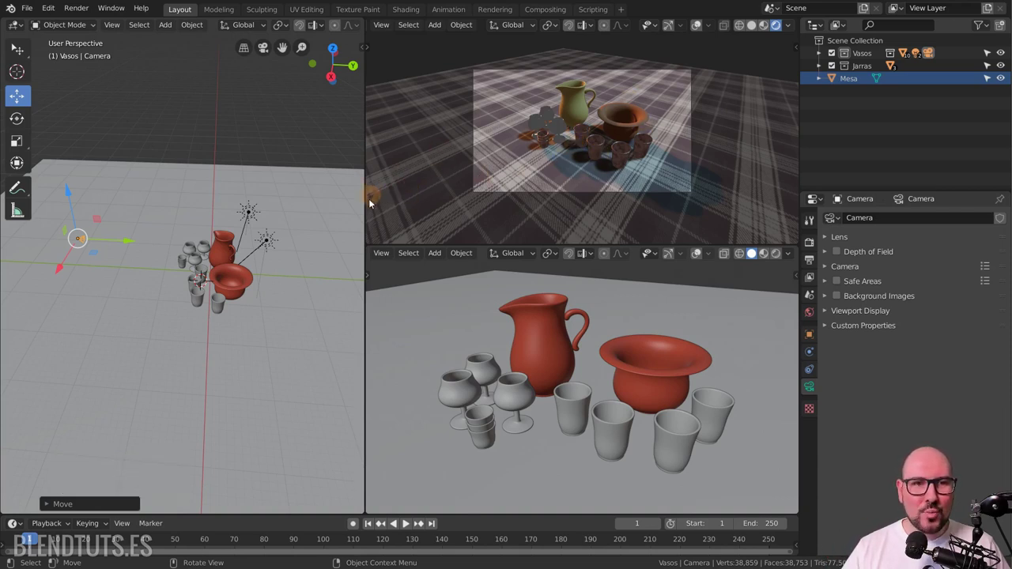
Return to the Select tool and maximize the rendered camera preview to fill the workspace.
{"action": "left_click", "coordinate": [20, 58]}
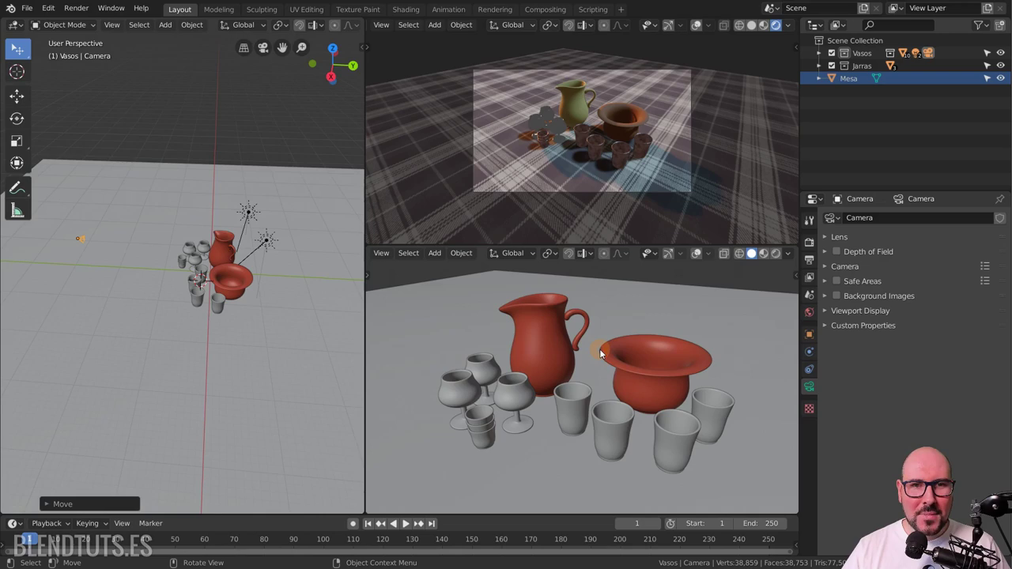
{"action": "middle_click", "coordinate": [584, 338]}
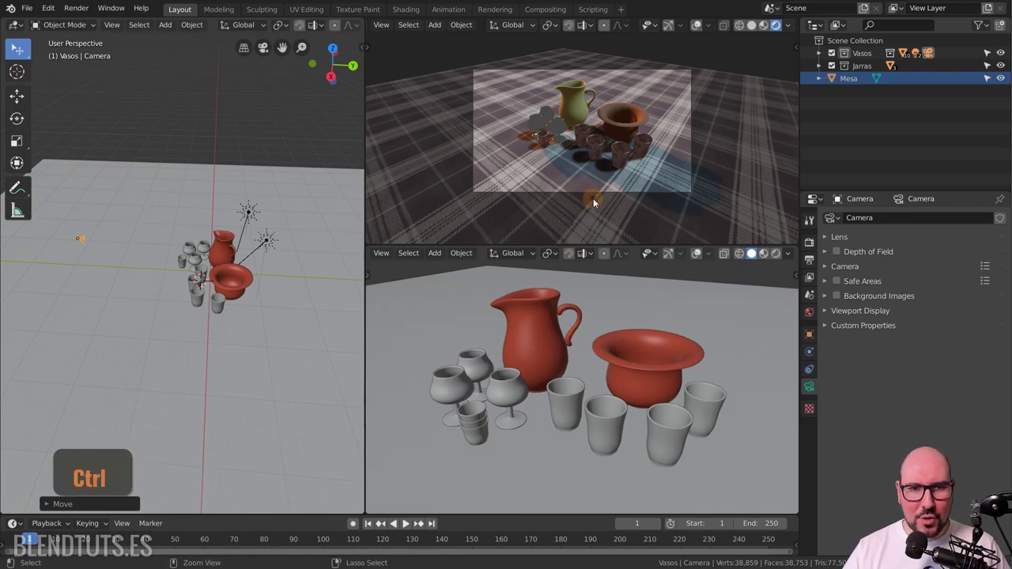
{"action": "key", "text": "ctrl+space"}
{"action": "scroll", "scroll_direction": "up", "scroll_amount": 3}
{"action": "middle_click", "coordinate": [565, 241]}
{"action": "middle_click", "coordinate": [579, 223]}
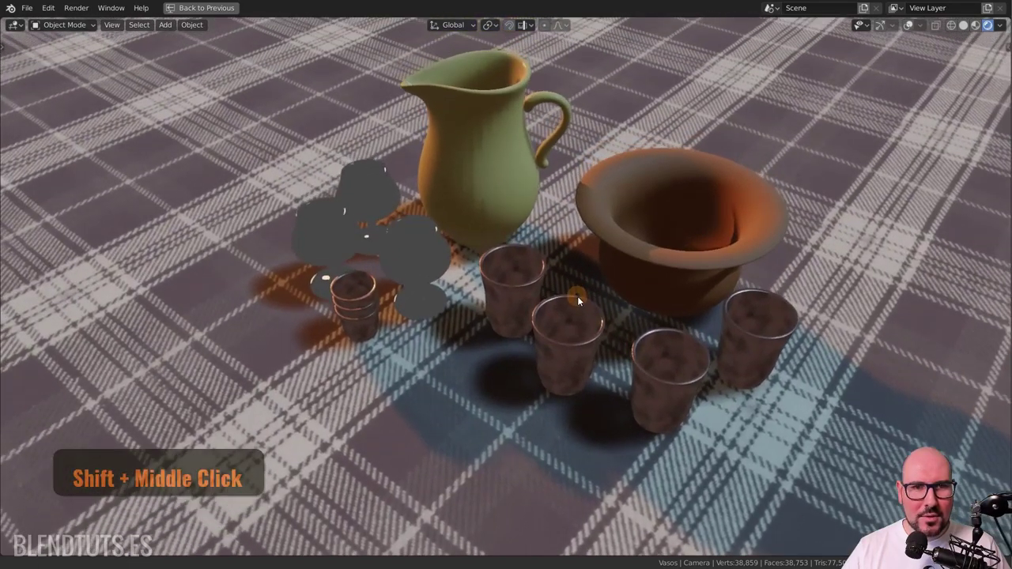
Orbit the fullscreen rendered view around the still life on the tartan tablecloth.
{"action": "middle_click", "coordinate": [587, 333]}
{"action": "middle_click", "coordinate": [588, 333]}
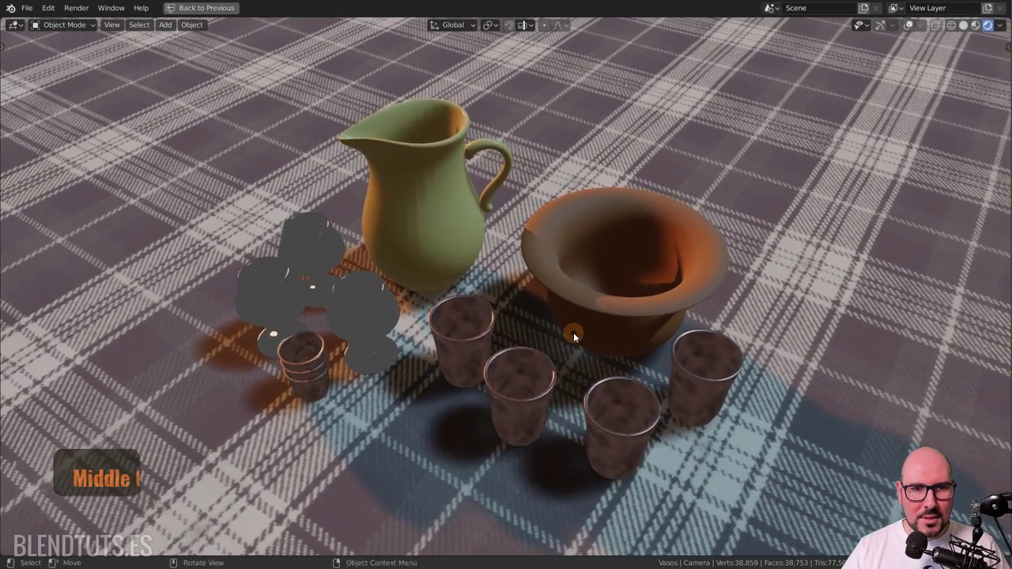
{"action": "middle_click", "coordinate": [576, 327]}
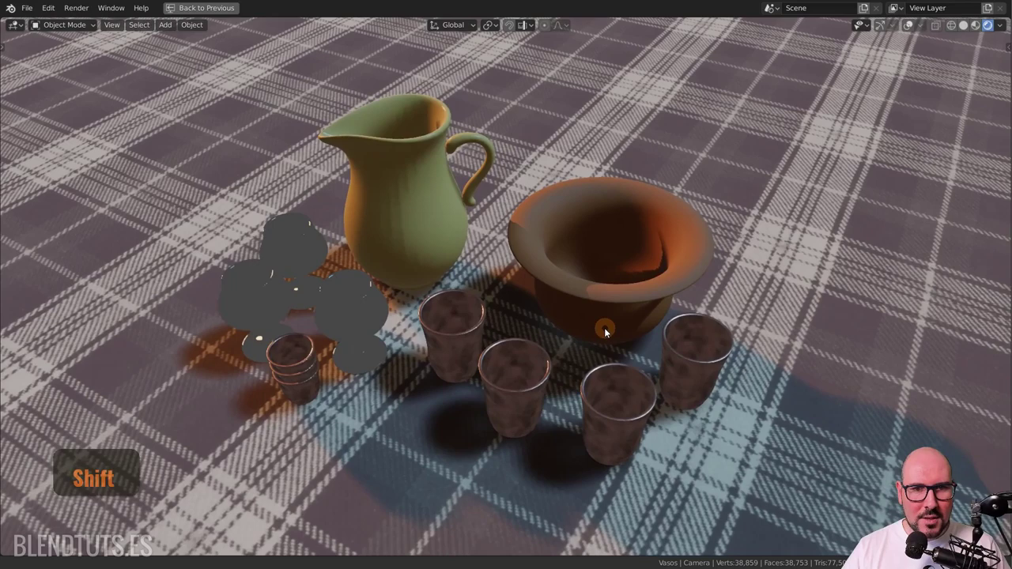
{"action": "middle_click", "coordinate": [544, 311]}
{"action": "middle_click", "coordinate": [584, 312]}
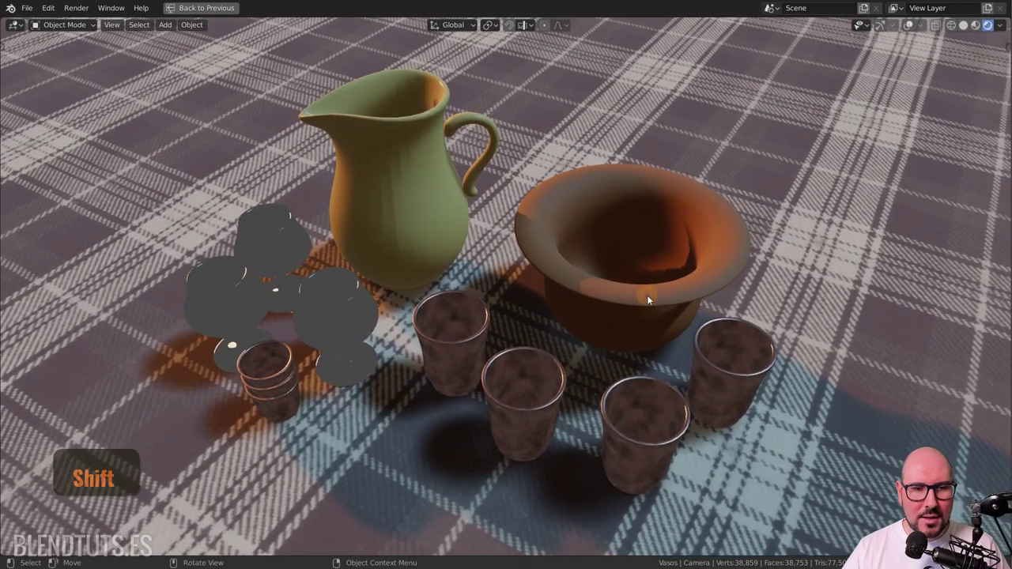